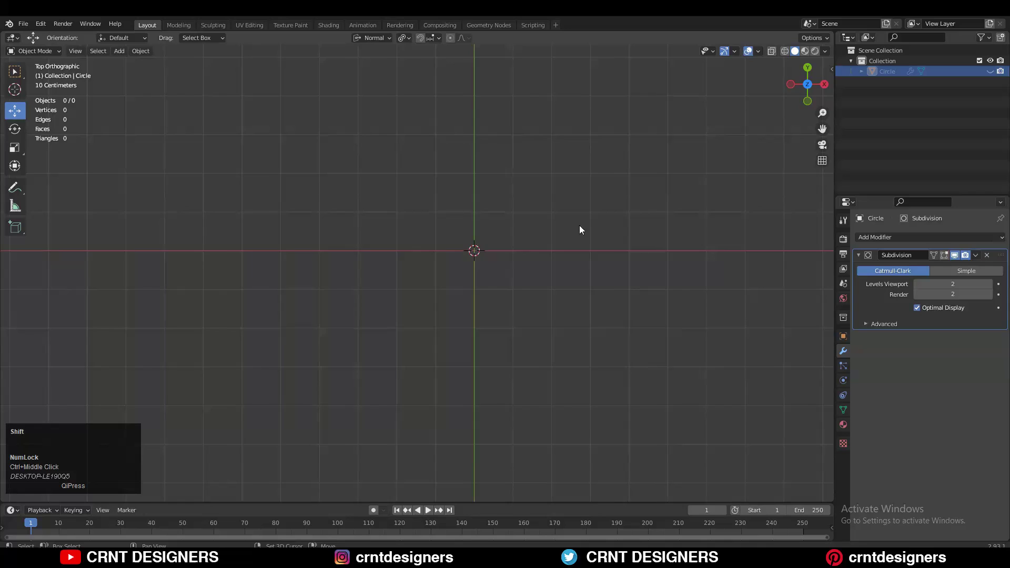
- Bring up the Add menu to insert a mesh circle at the scene origin
key(shift+a)
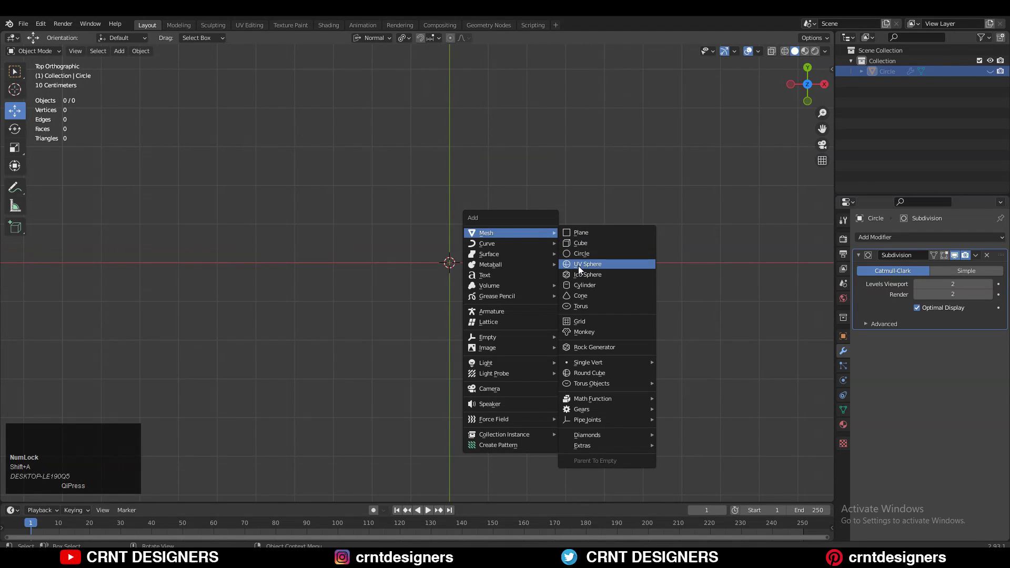